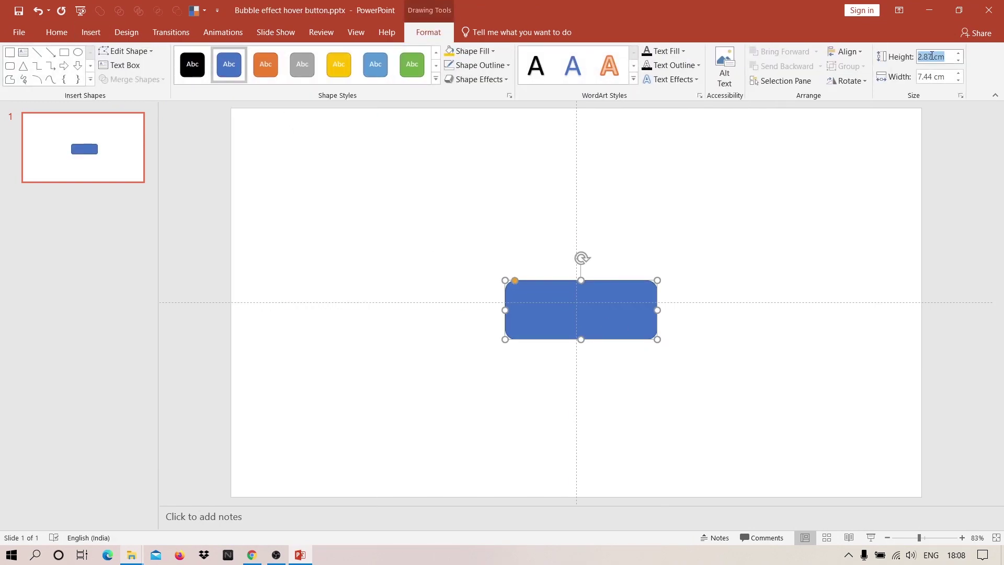
Enter new Height and Width values for the rounded button and draw a blue rectangle filling the slide
key(2)
key(.)
key(Tab)
key(Tab)
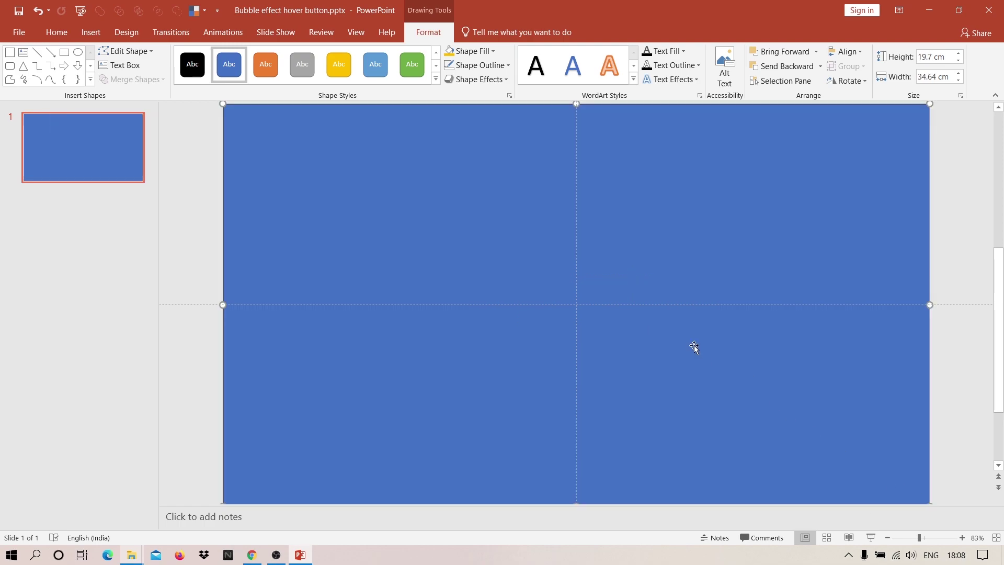
scroll(down, 3)
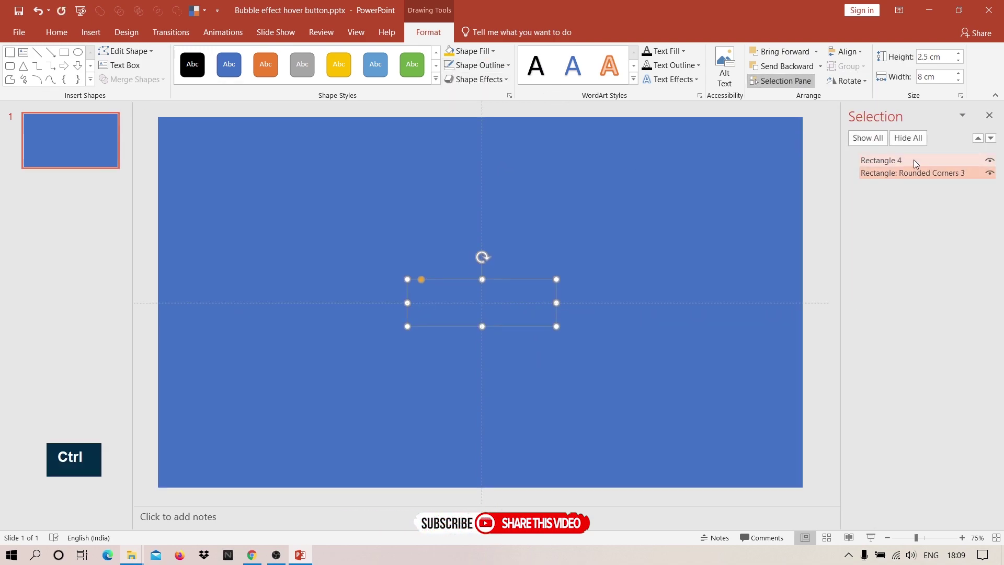
Fragment the full-slide rectangle and button into separate freeform pieces via Merge Shapes
click(916, 162)
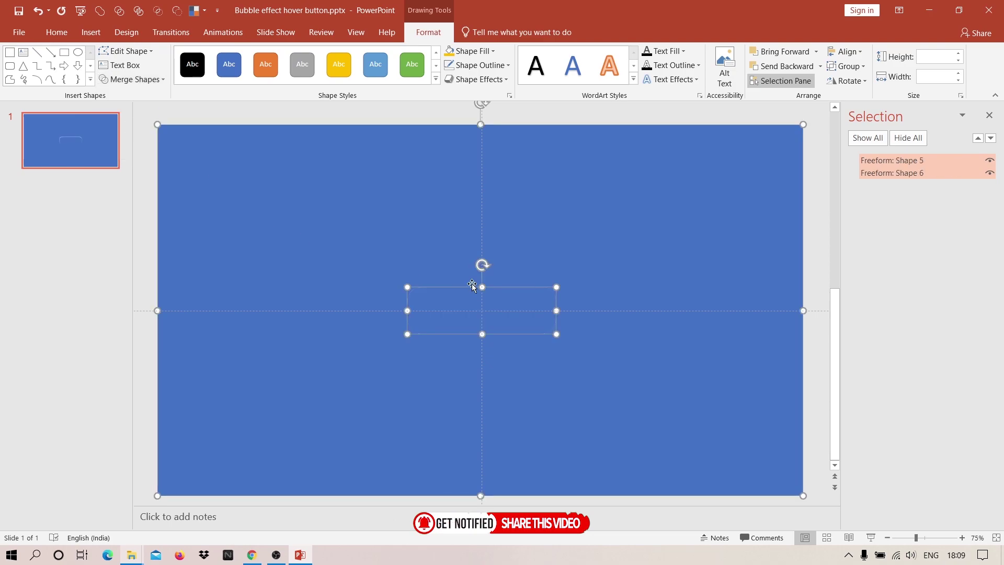
scroll(down, 3)
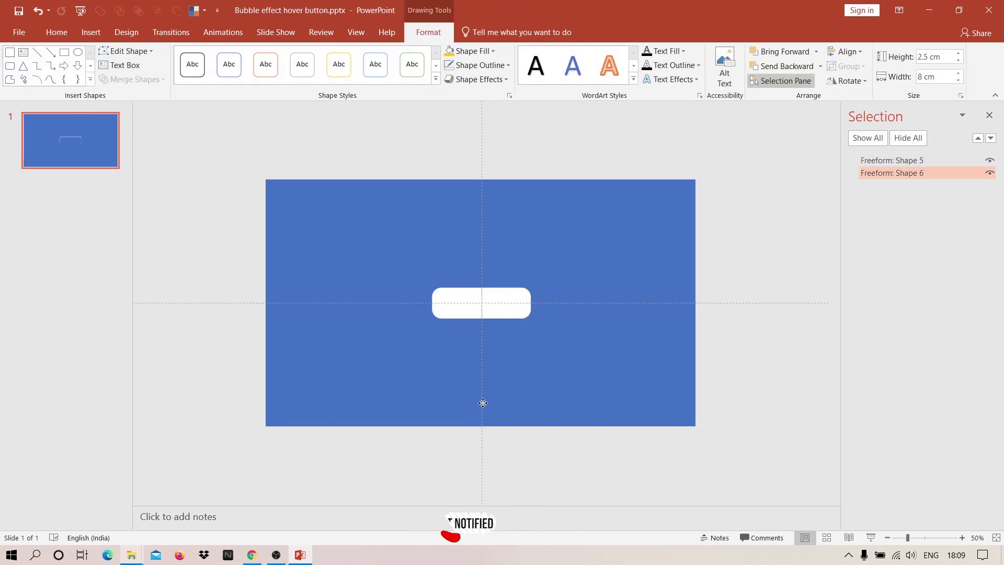
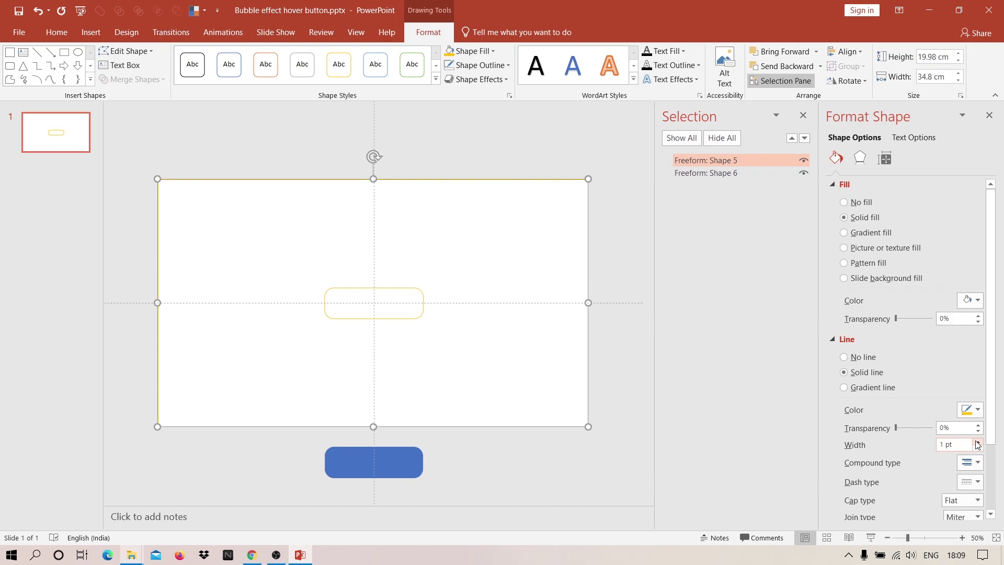
Draw a tall rounded bar, set its size, remove its outline and fill it yellow
double_click(979, 445)
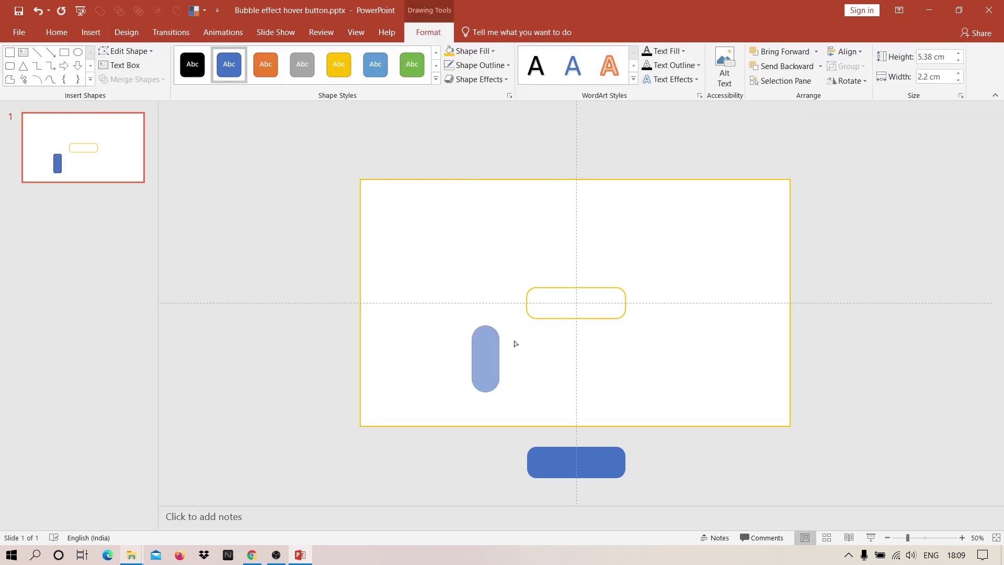
key(2)
key(Return)
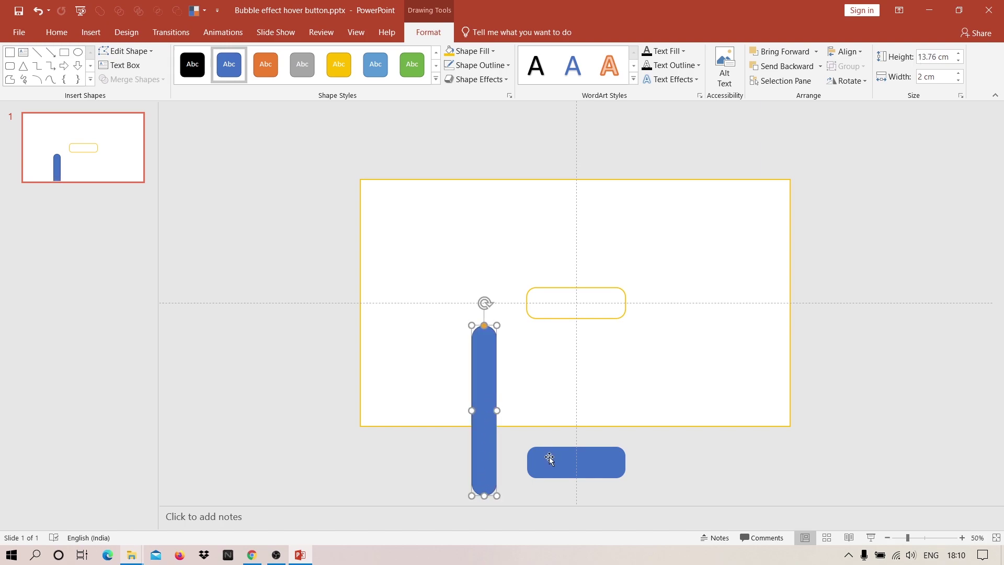
double_click(553, 464)
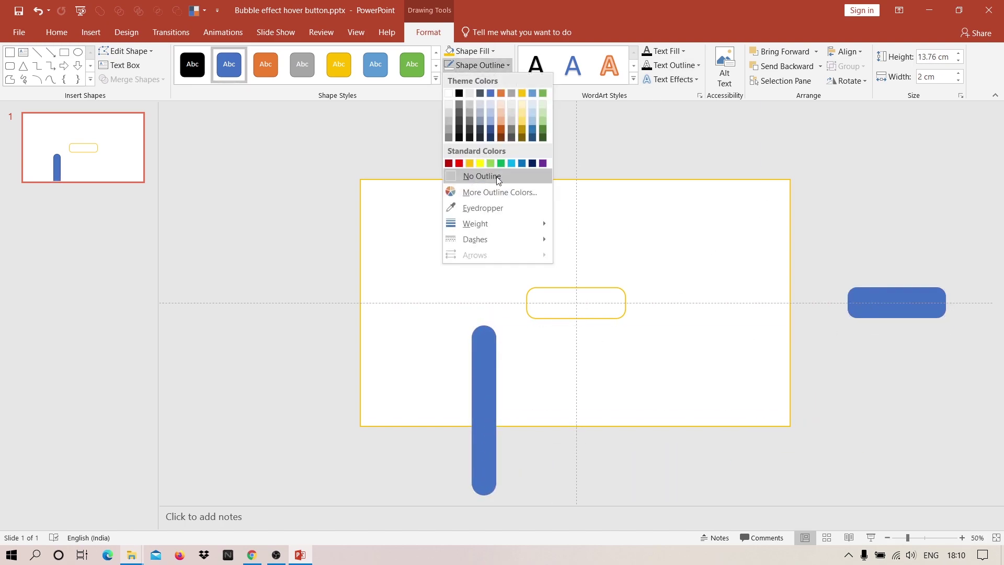
right_click(483, 374)
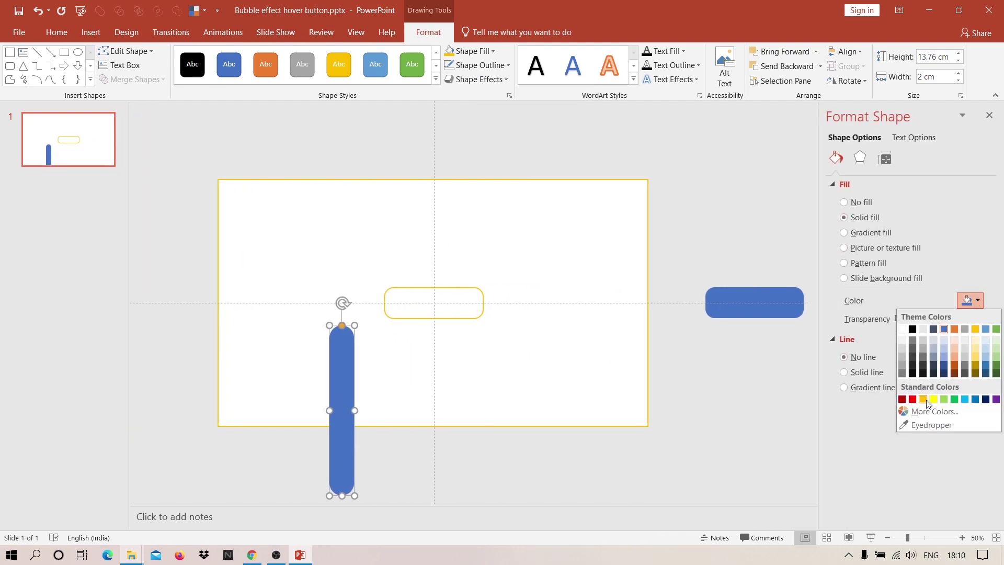
double_click(342, 368)
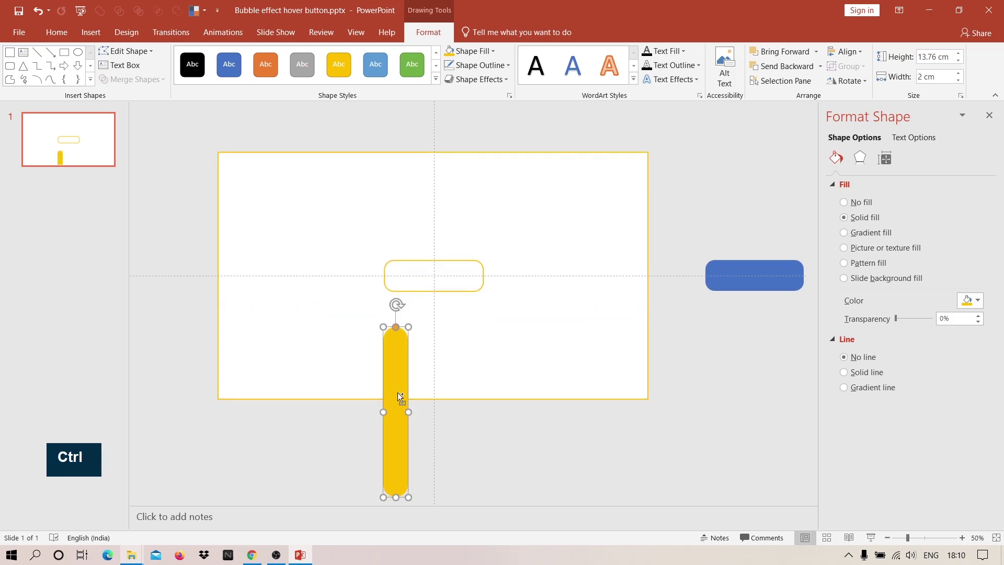
Duplicate the yellow bar into four bars lined up side by side under the button
key(ctrl+d)
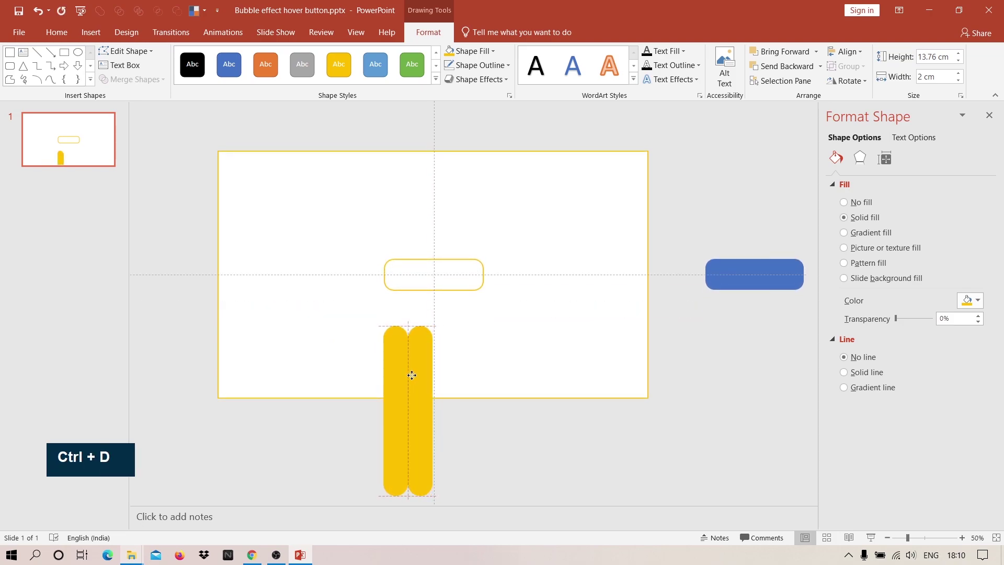
key(ctrl+d)
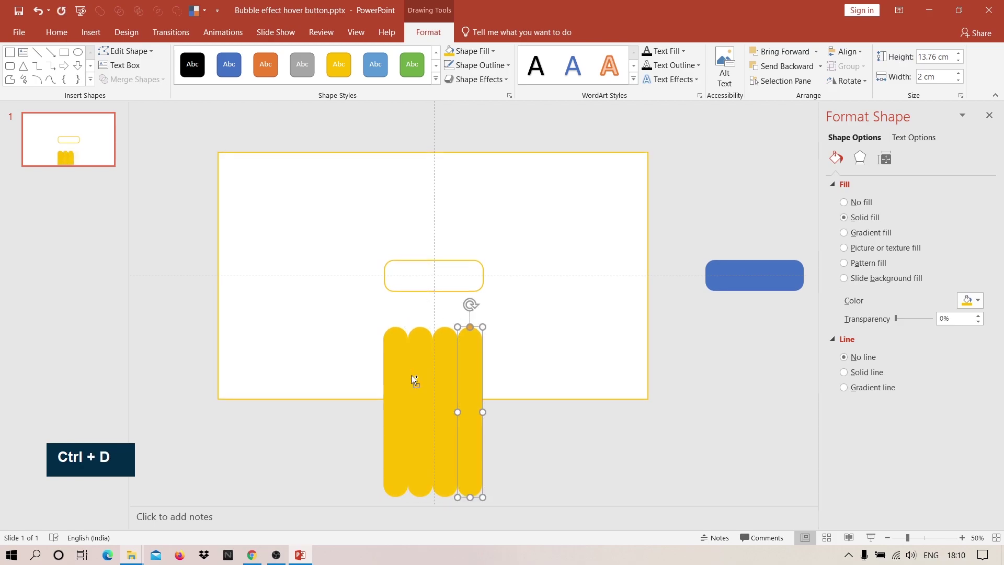
scroll(down, 3)
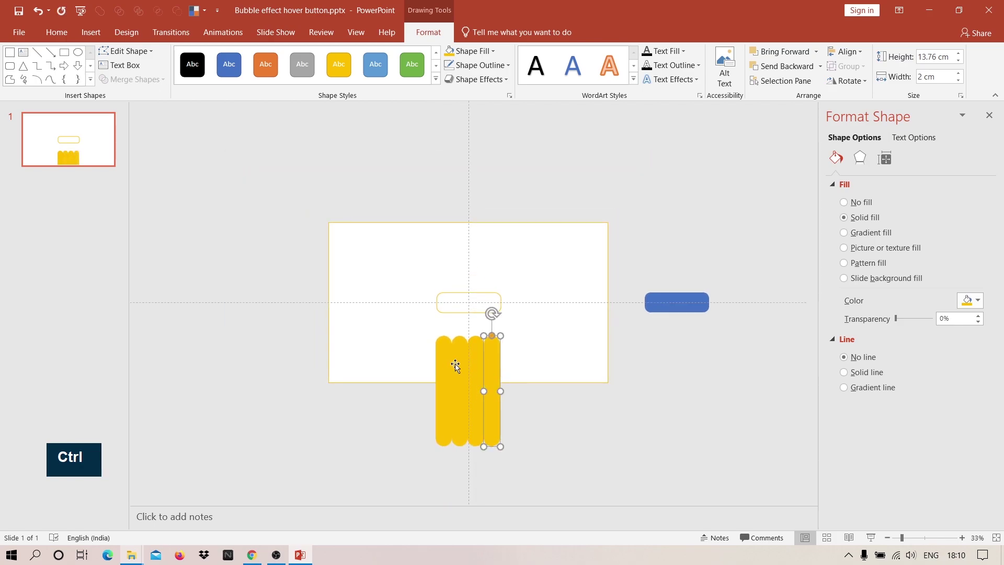
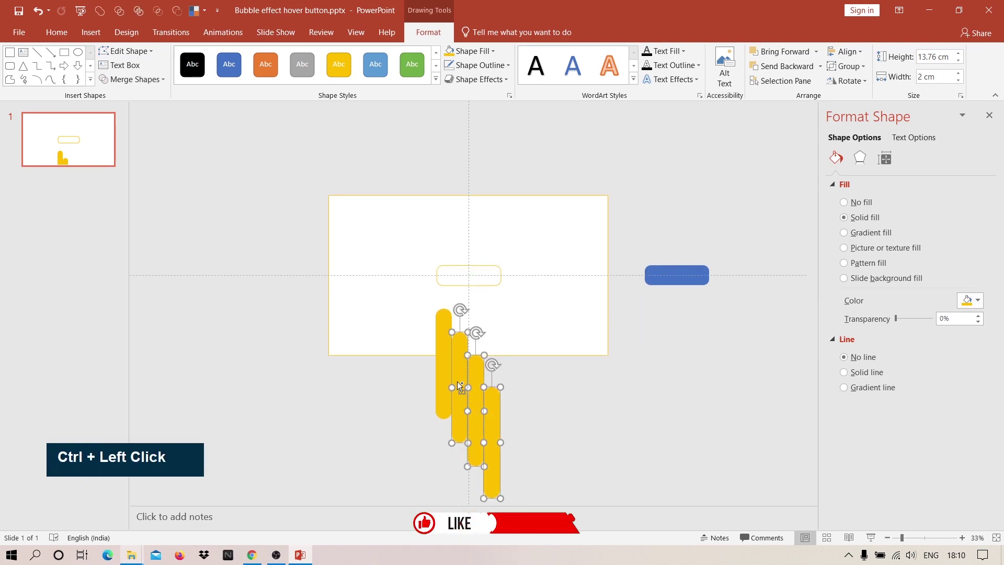
Merge the staggered yellow bars and send the drips behind the white frame
right_click(448, 359)
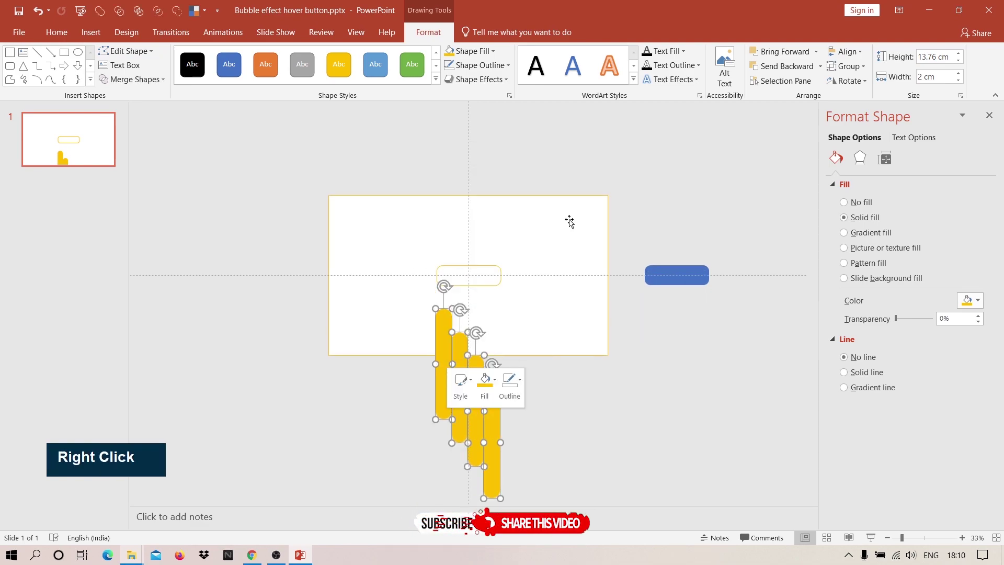
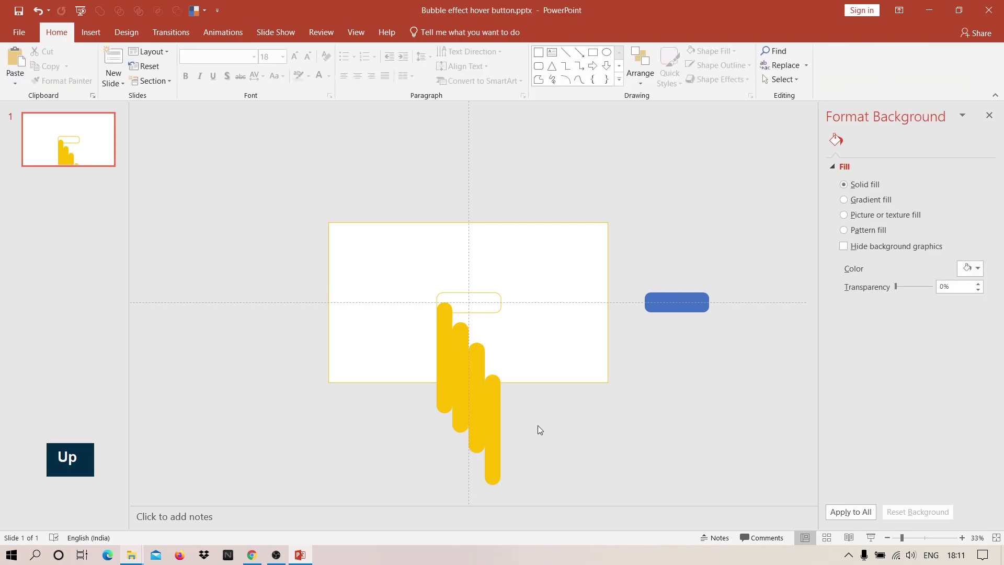
right_click(465, 388)
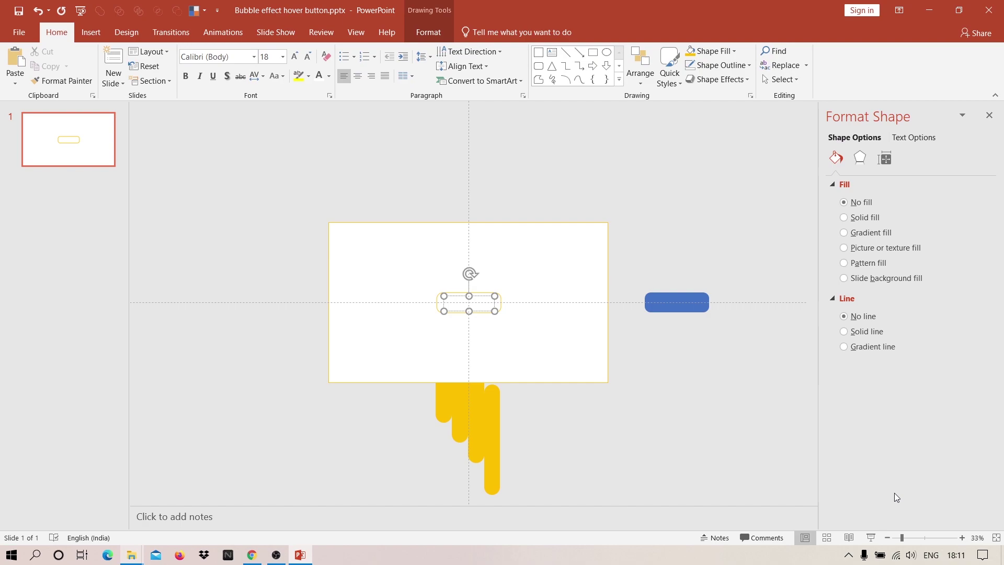
Label the button 'WELCOME TO' and set its font to Montserrat SemiBold
key(shift+w)
key(shift+e)
key(shift+c)
key(shift+o)
key(shift+m)
key(shift+e)
key(space)
key(shift+t)
key(shift+o)
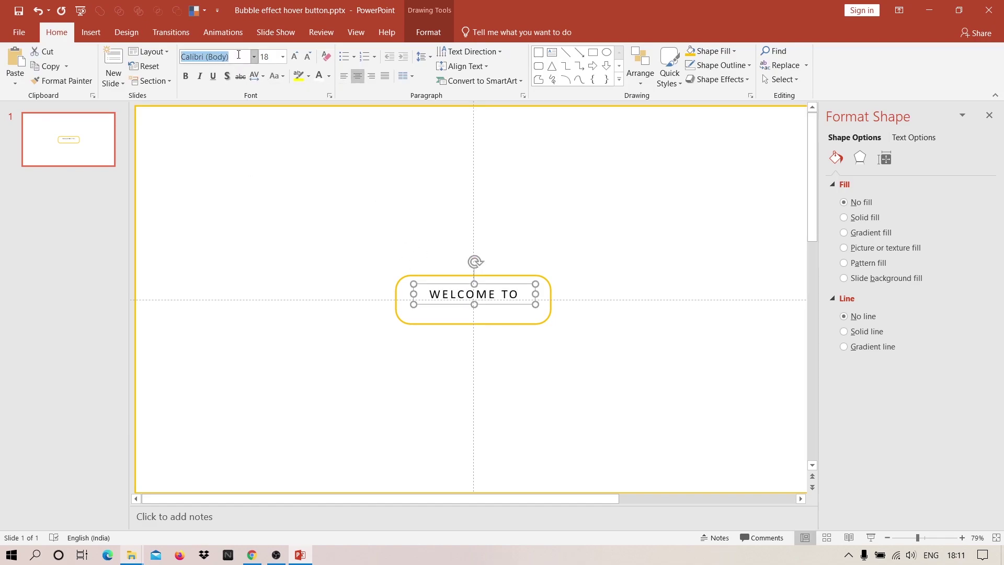
key(m)
key(o)
key(Return)
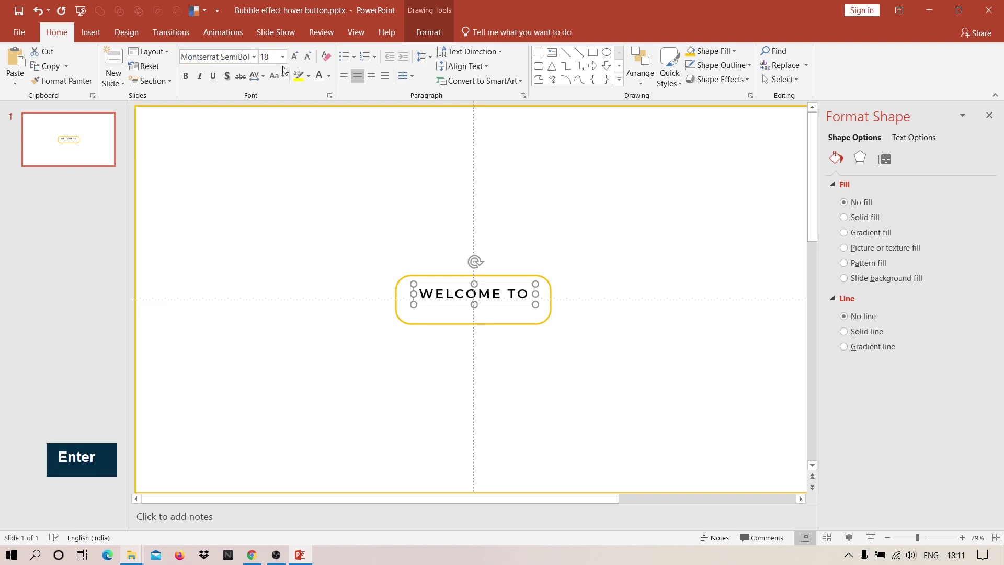
Centre the WELCOME TO text horizontally on the button
click(534, 302)
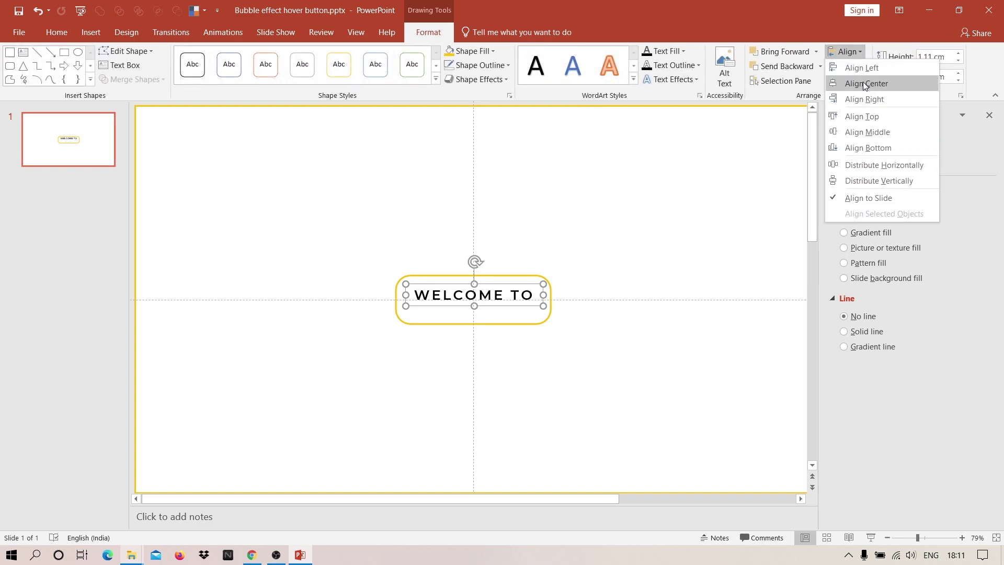
double_click(862, 60)
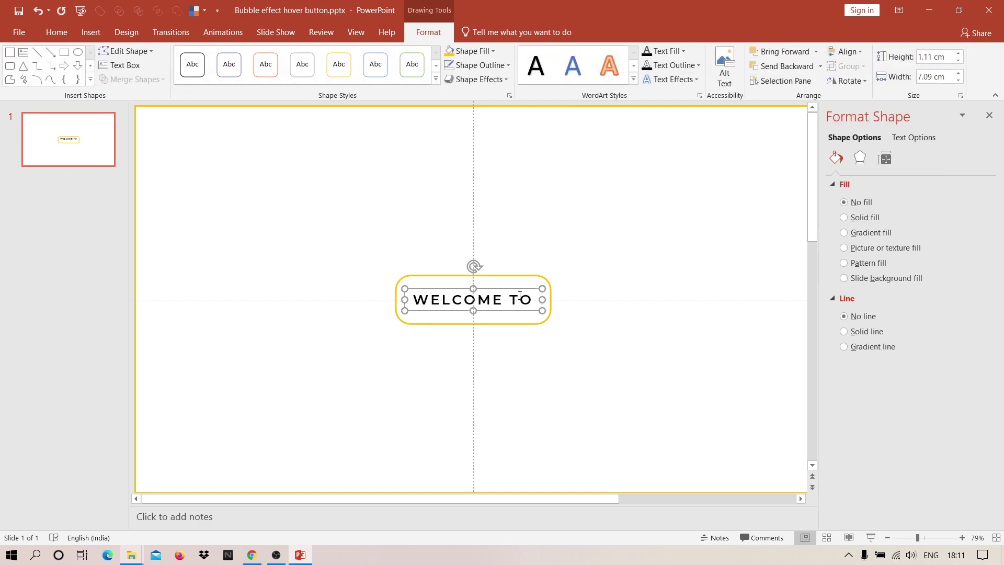
scroll(down, 3)
Deselect the drip shapes and duplicate the first slide into a second slide
right_click(487, 284)
scroll(down, 3)
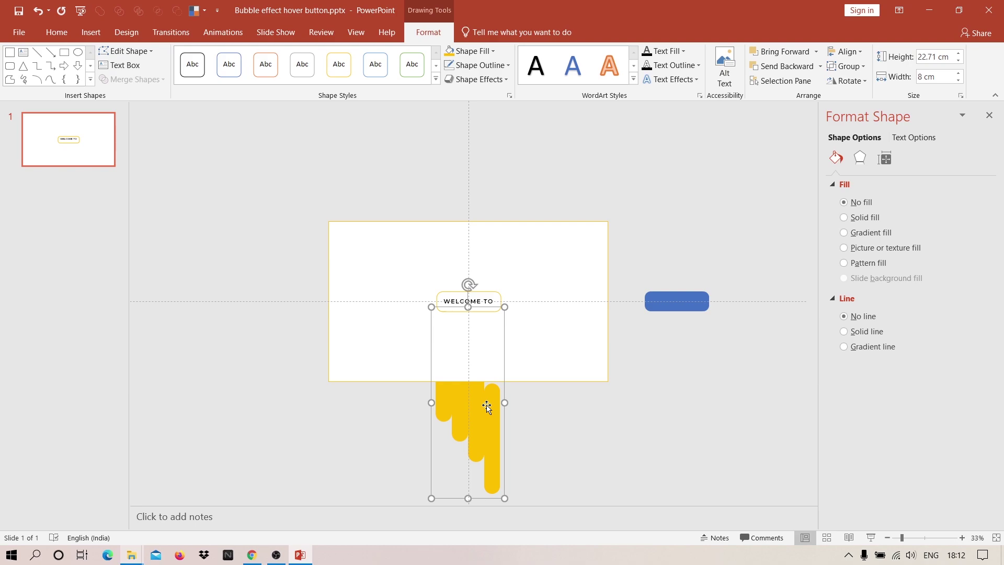
key(Delete)
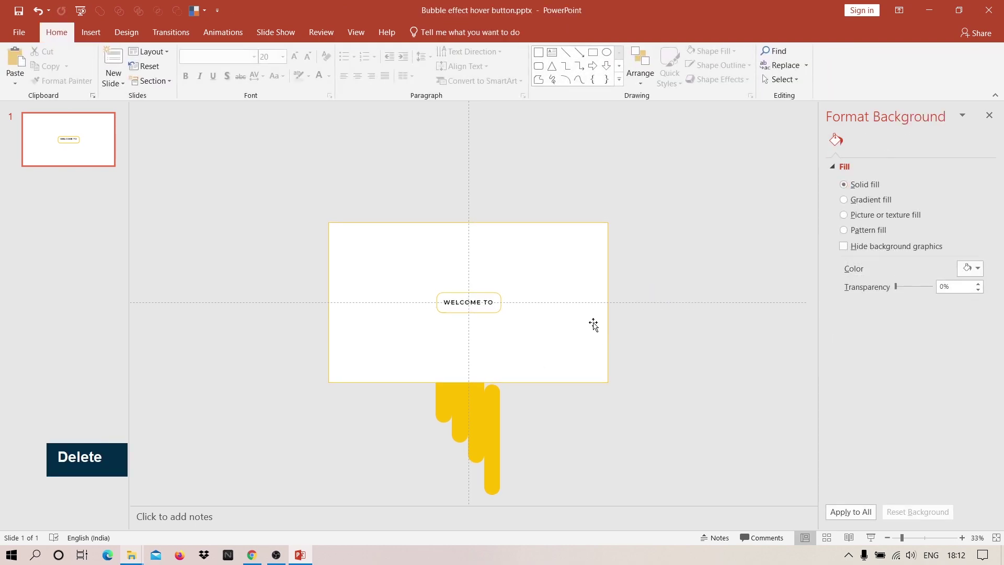
right_click(83, 160)
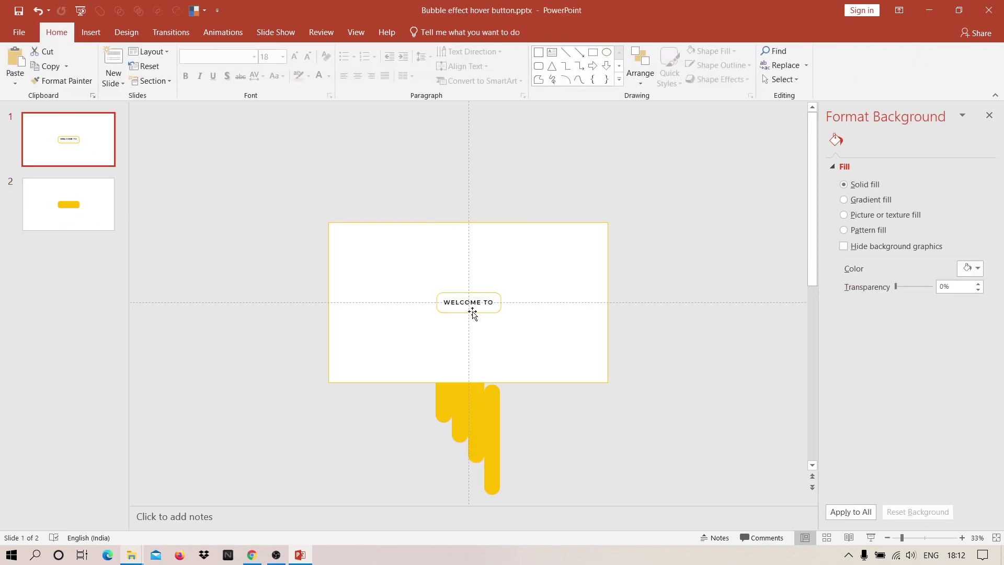
Relabel the second slide's yellow button 'SLIDE MASTER'
key(ctrl+c)
key(ctrl+v)
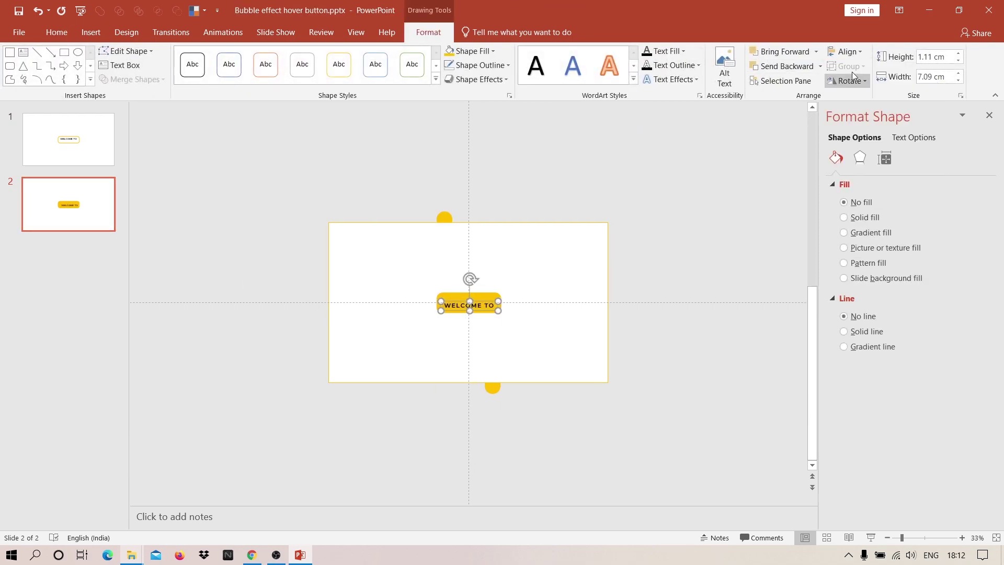
key(ctrl+a)
key(shift+s)
key(shift+l)
key(shift+d)
key(shift+e)
key(shift+space)
key(shift+m)
key(shift+a)
key(shift+t)
key(shift+e)
key(shift+r)
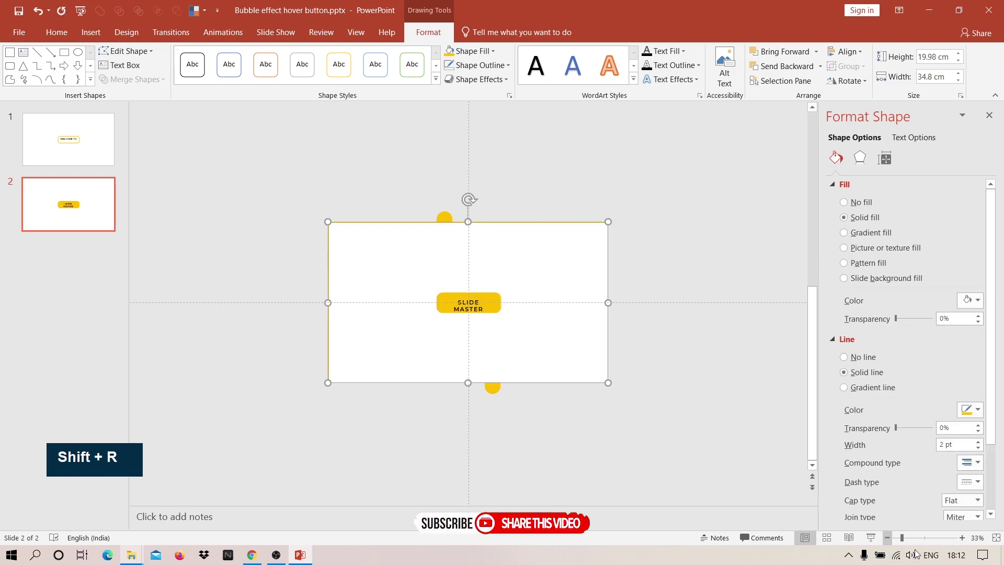
Set the SLIDE MASTER label's Text Fill to white
click(540, 309)
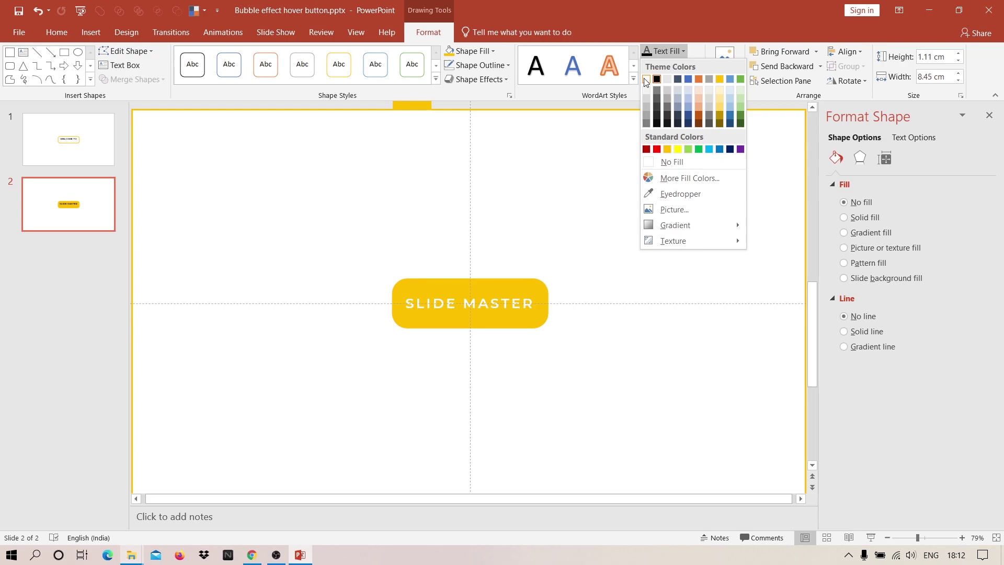
scroll(down, 3)
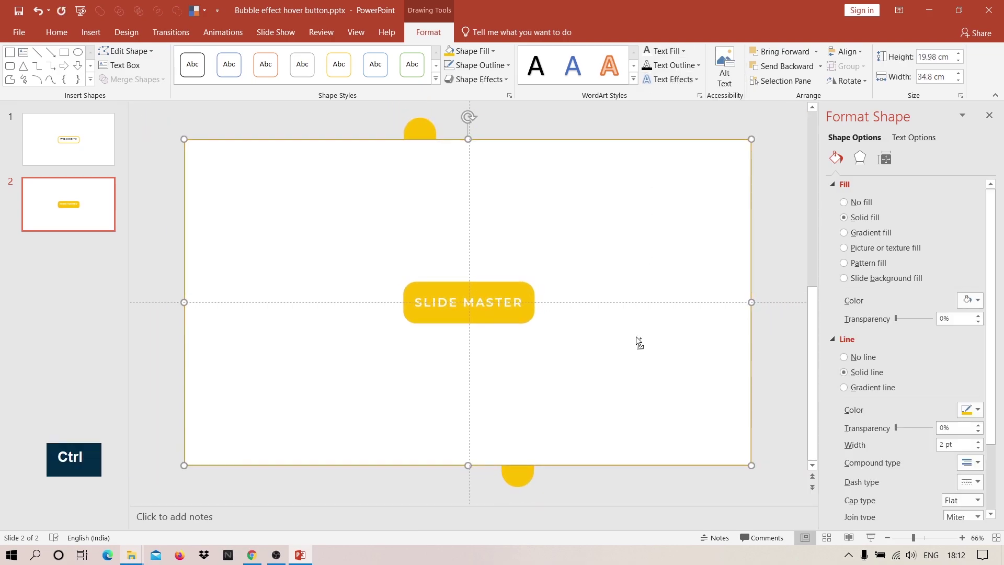
scroll(down, 3)
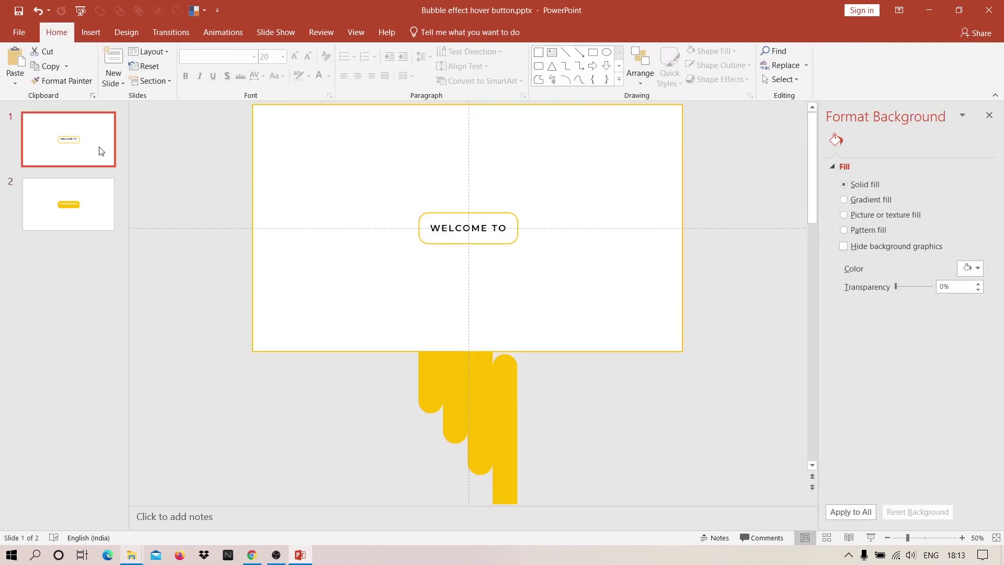
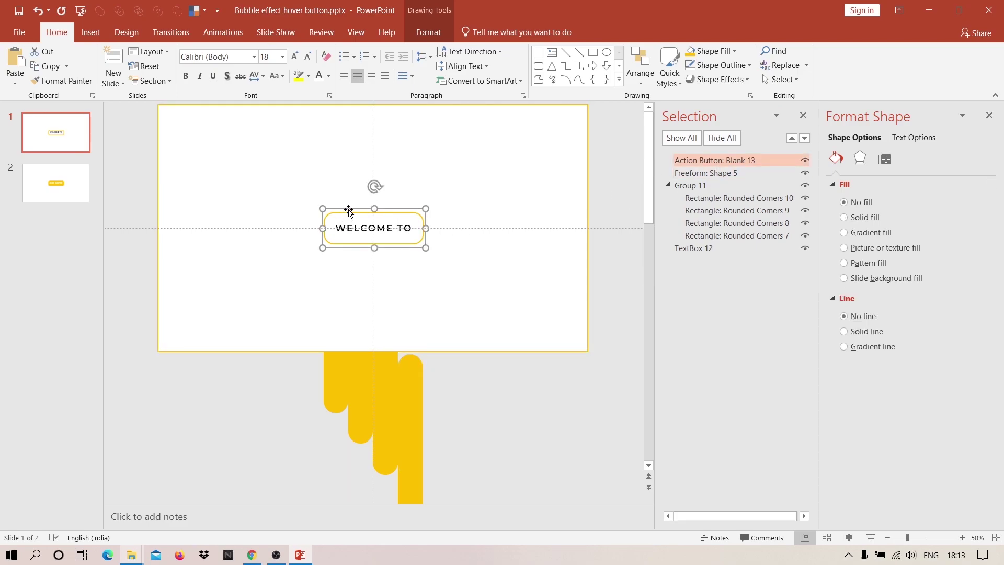
Paste an invisible action button over SLIDE MASTER and set its Mouse Over hyperlink in Action Settings
right_click(350, 210)
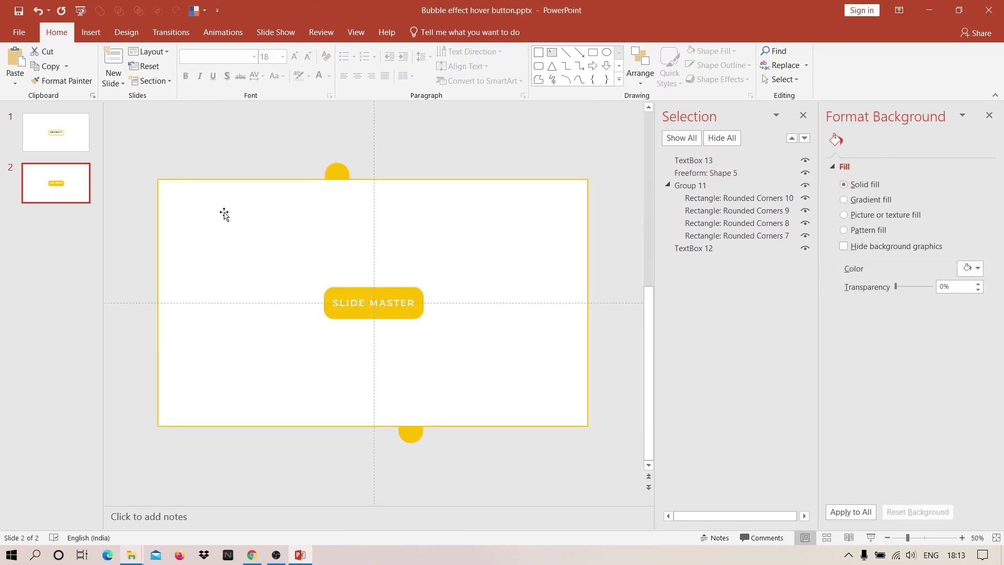
key(ctrl+v)
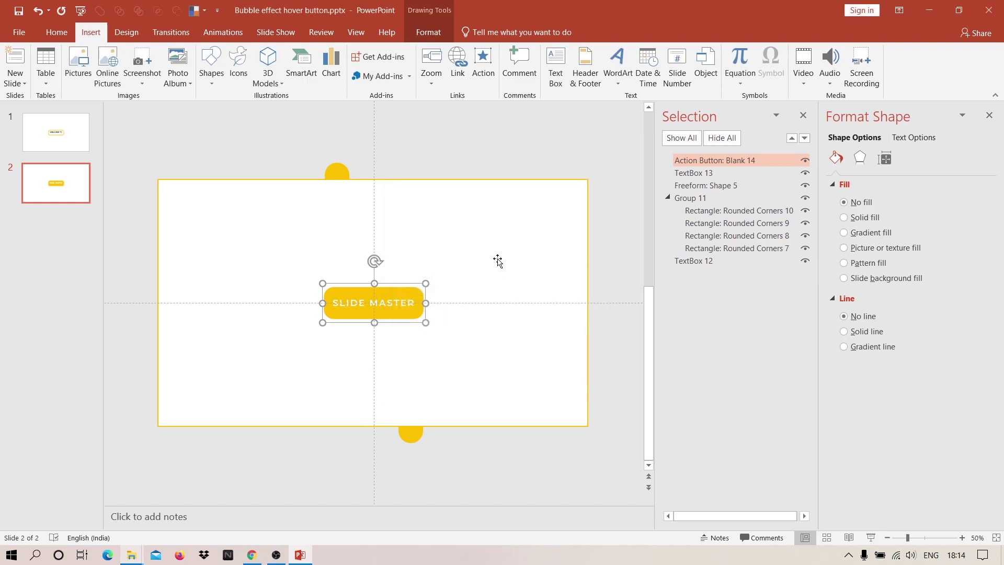
double_click(454, 158)
right_click(46, 139)
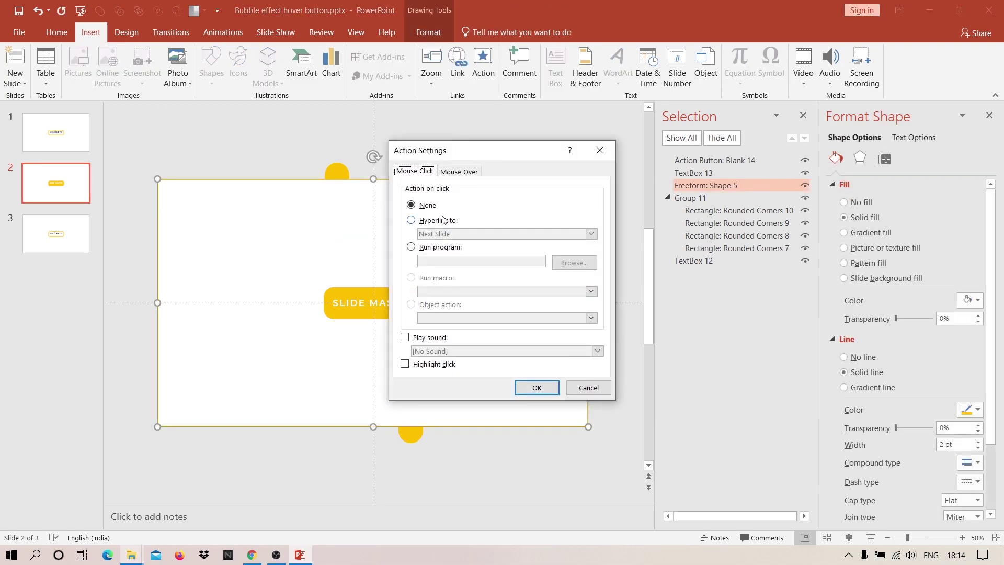
double_click(464, 241)
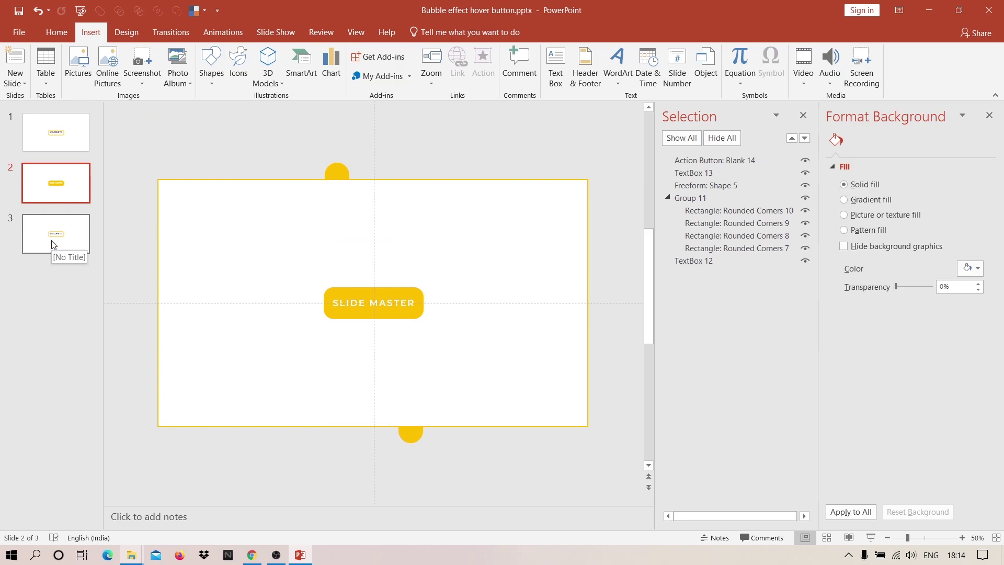
Give slides 2 and 3 a Morph transition with 00.25 duration
click(54, 243)
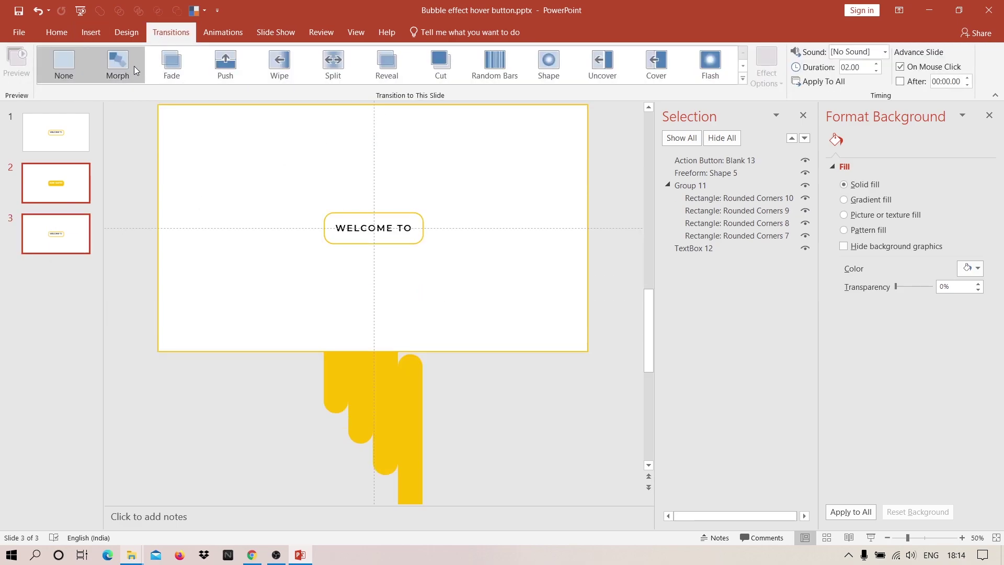
double_click(134, 128)
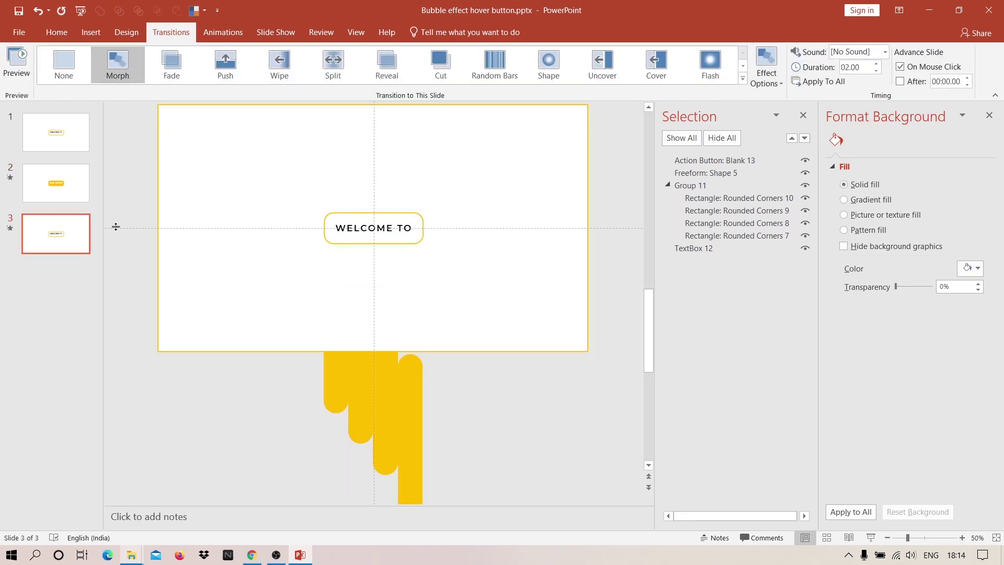
click(75, 224)
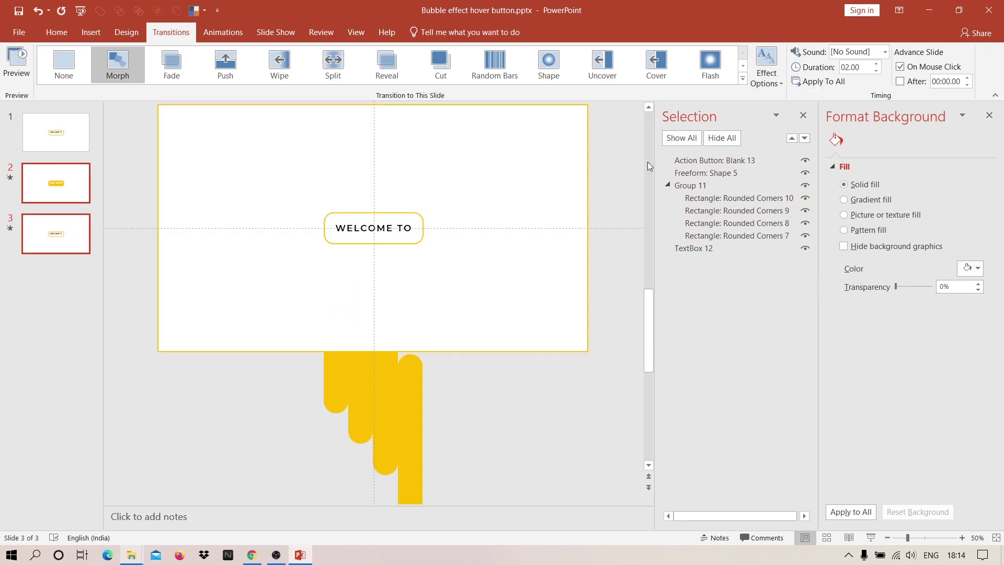
double_click(879, 73)
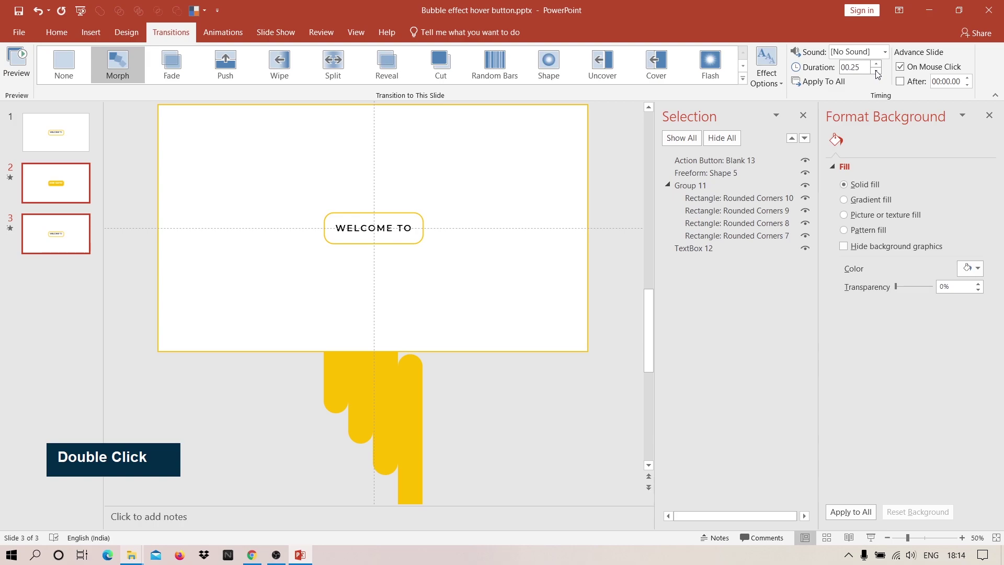